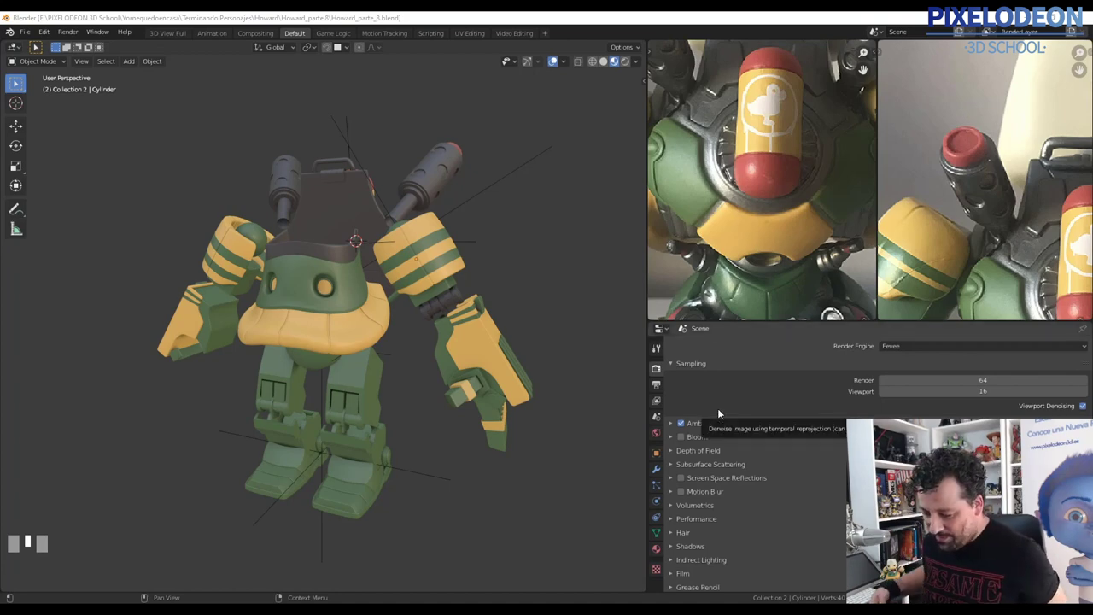
Add a plane and extrude and bend it into a curved armor plate over the joint spheres.
middle_click(445, 296)
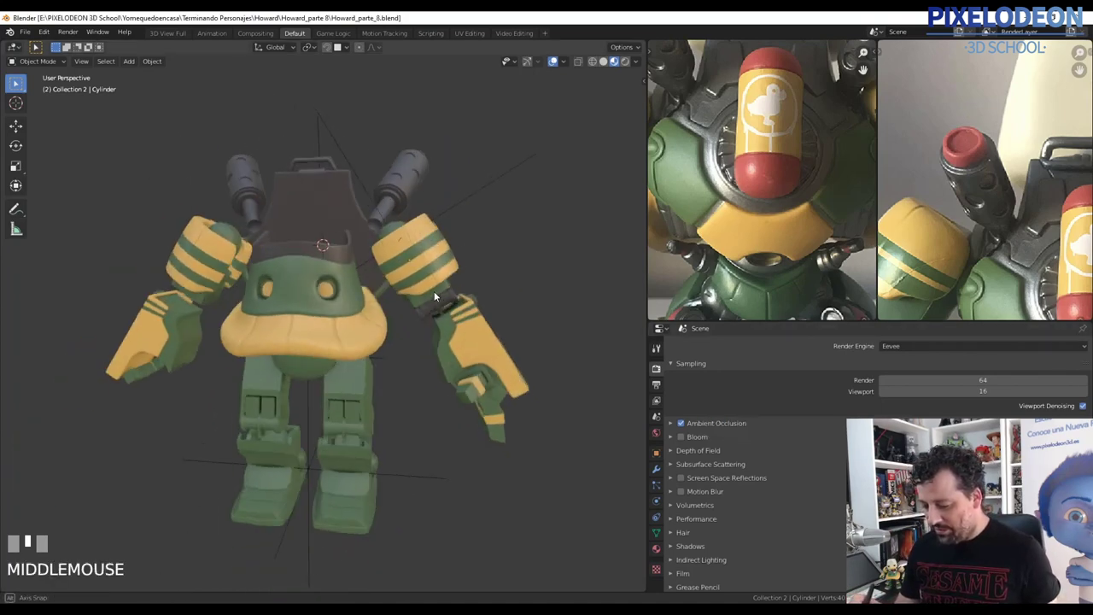
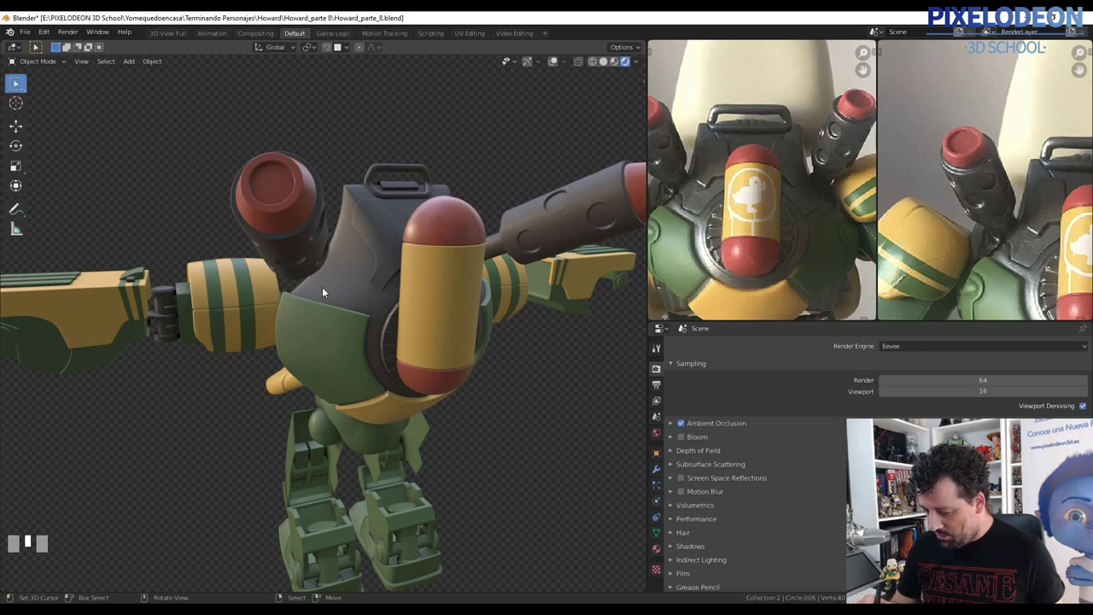
drag(441, 305, 464, 200)
right_click(463, 199)
drag(470, 223, 549, 67)
drag(550, 67, 472, 264)
drag(472, 283, 438, 300)
Check the plate in and out of Edit Mode and leave local view to see it on the leg.
key(Tab)
key(Tab)
drag(445, 319, 715, 270)
key(alt+q)
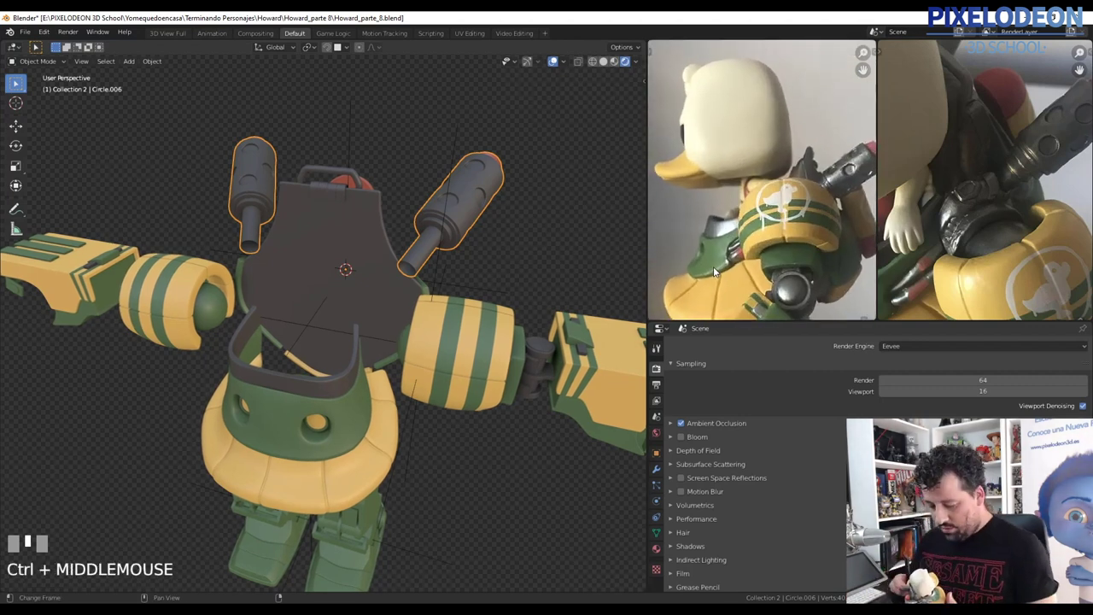
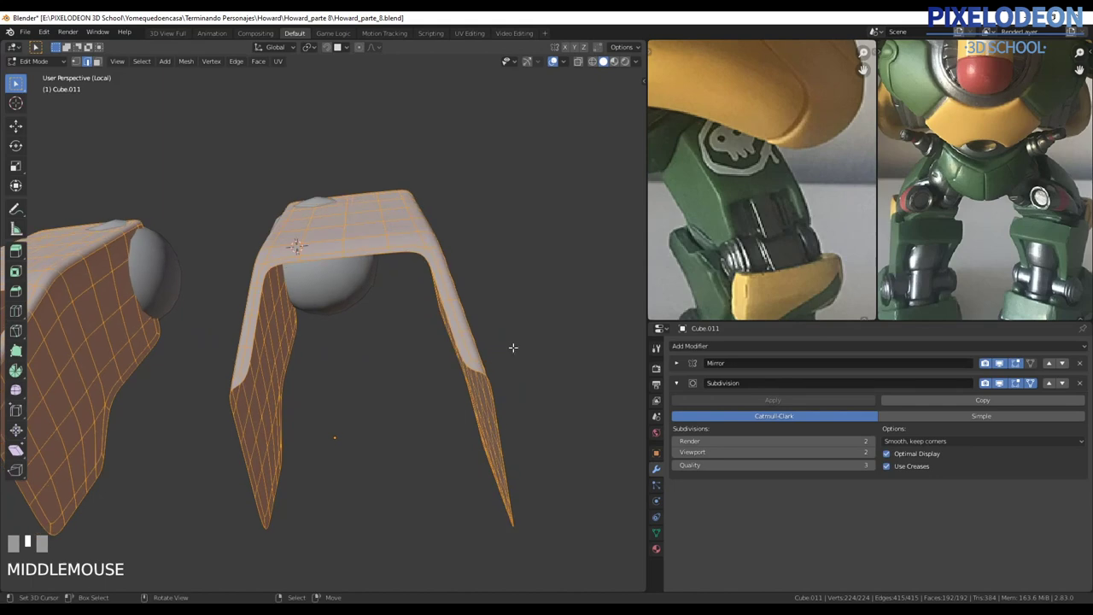
Extrude the armor plate's faces along their normals to give the shell thickness.
key(alt+e)
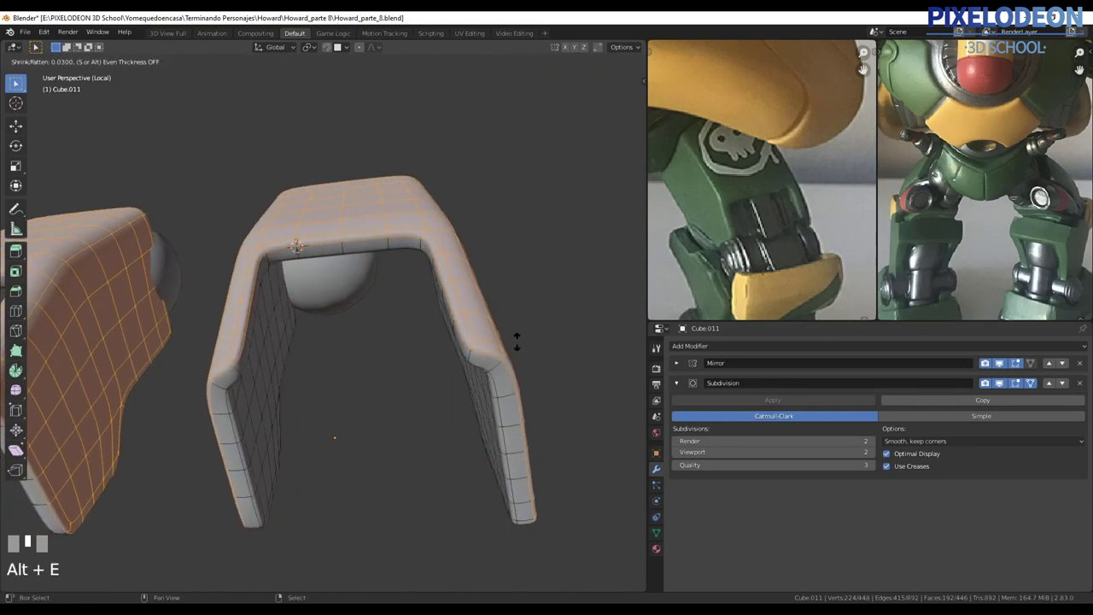
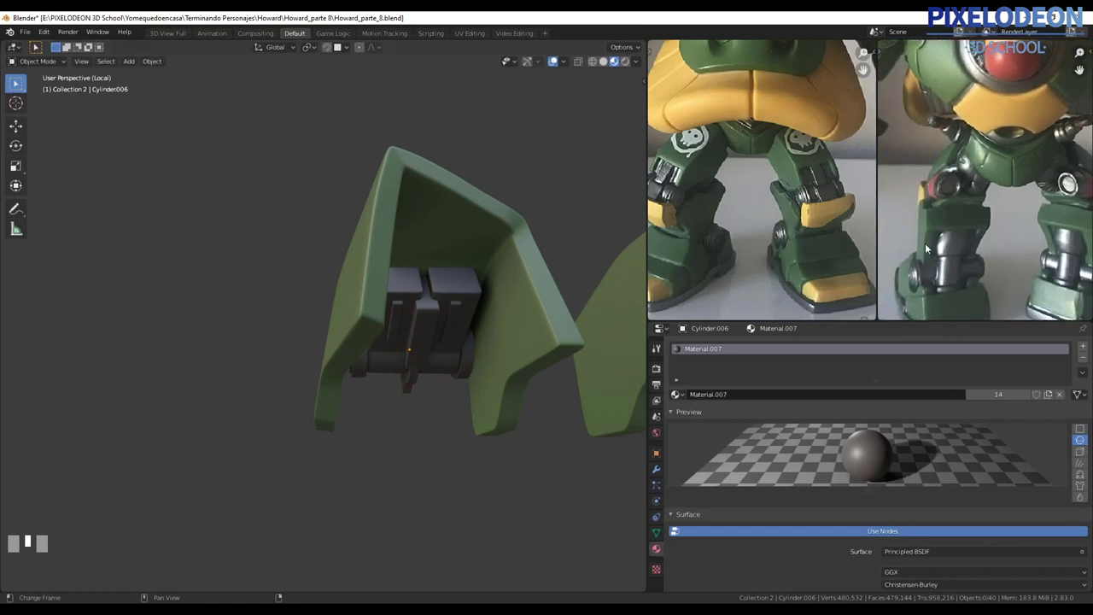
Orbit the view around the leg armor and knee pistons.
middle_click(487, 336)
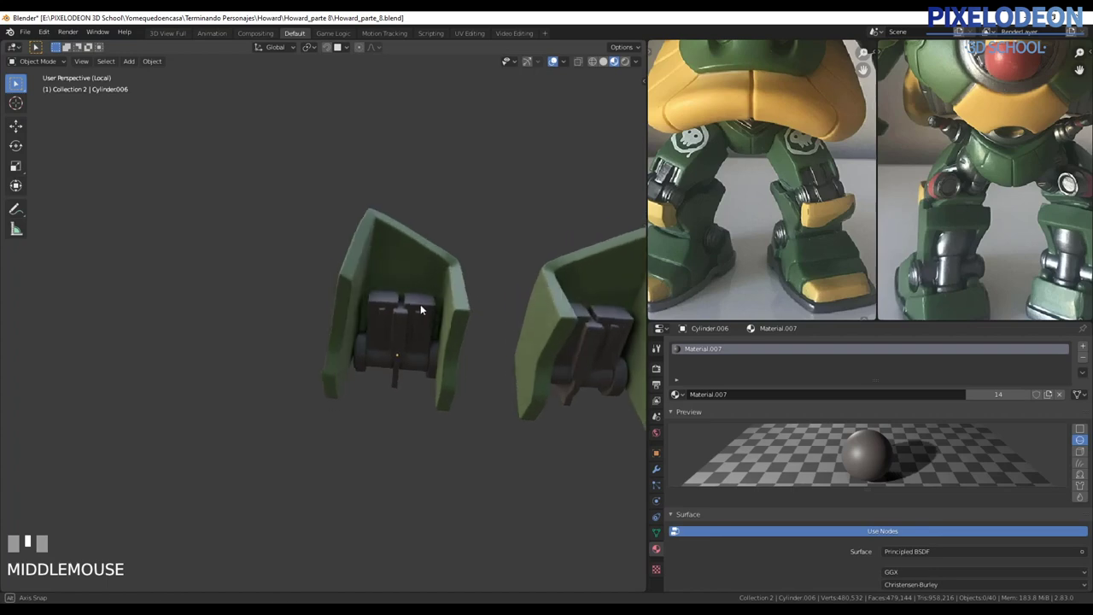
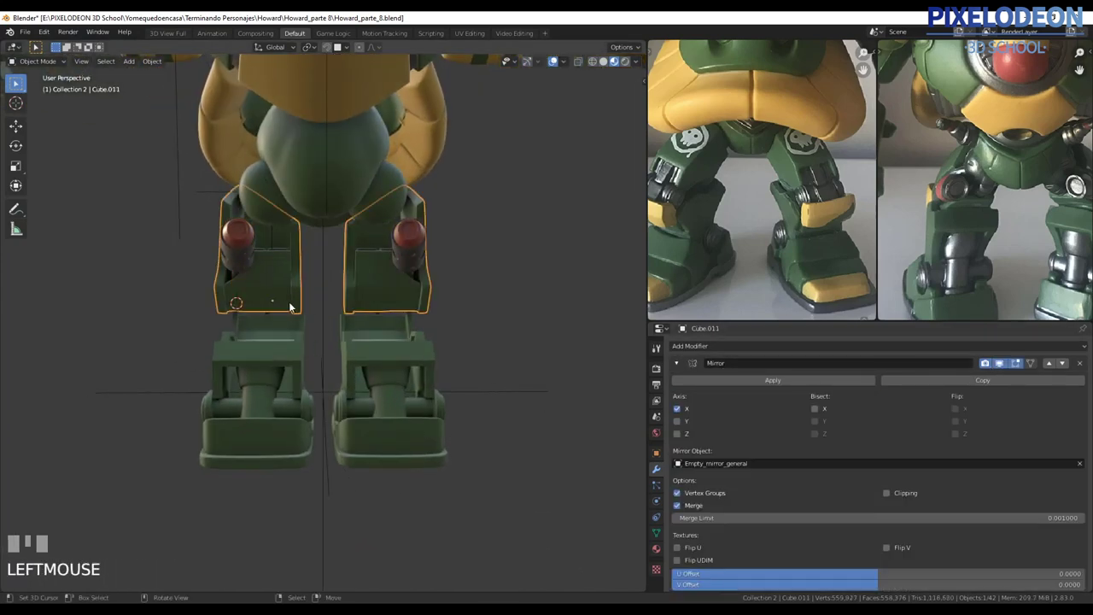
Select the piston cylinder and move it up into place at the knee.
drag(344, 325, 370, 359)
key(a)
drag(370, 359, 412, 384)
key(KP_Decimal)
drag(446, 395, 441, 198)
right_click(441, 198)
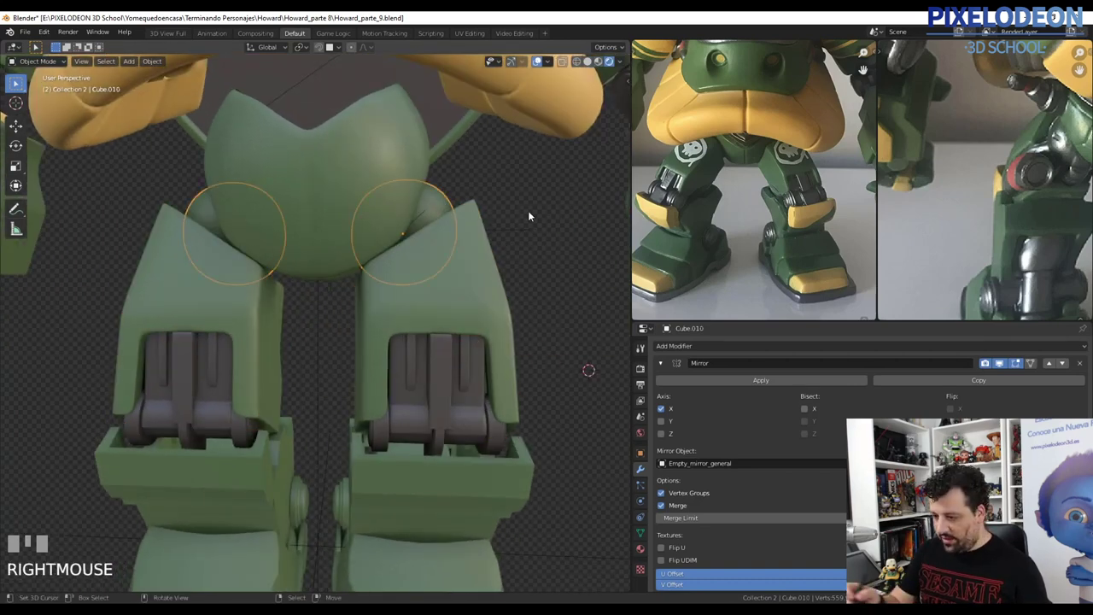
Rotate the leg armor shell so it tilts down over the knee mechanism.
drag(539, 79, 517, 338)
key(r)
right_click(517, 337)
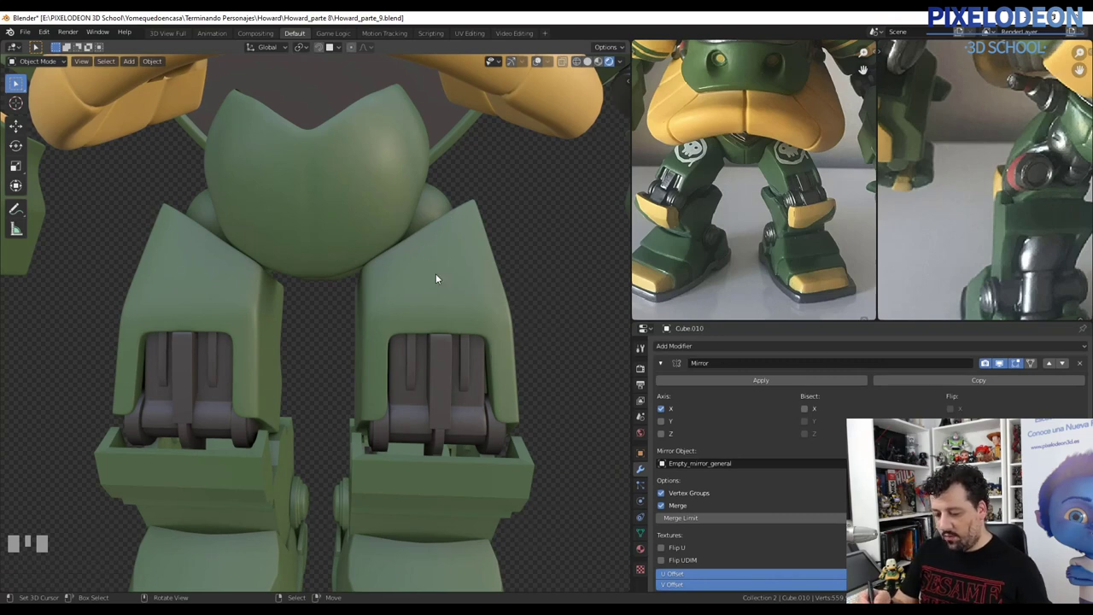
middle_click(453, 296)
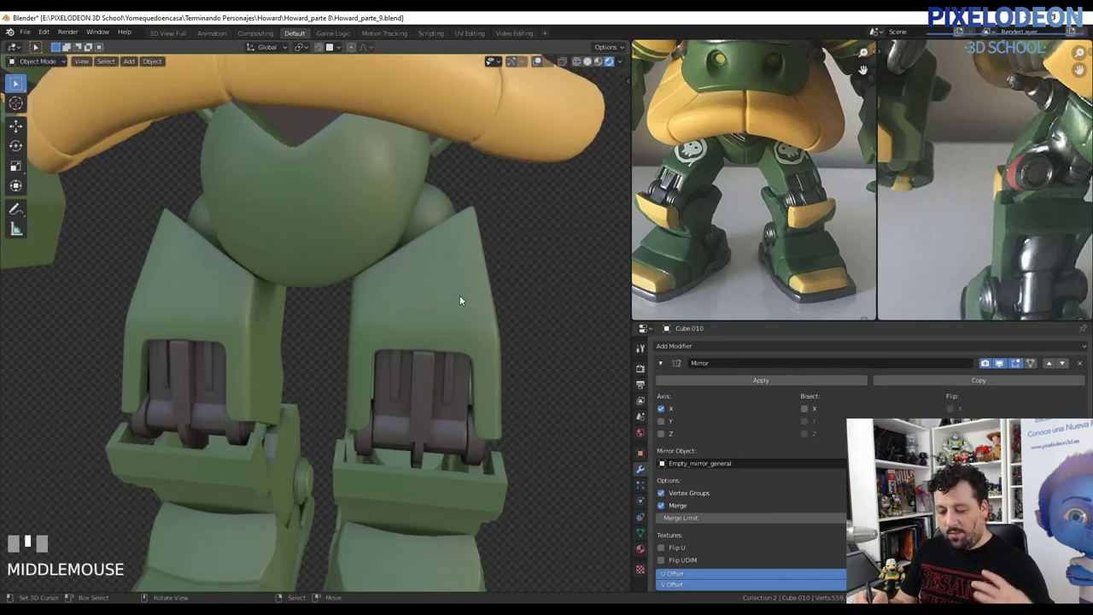
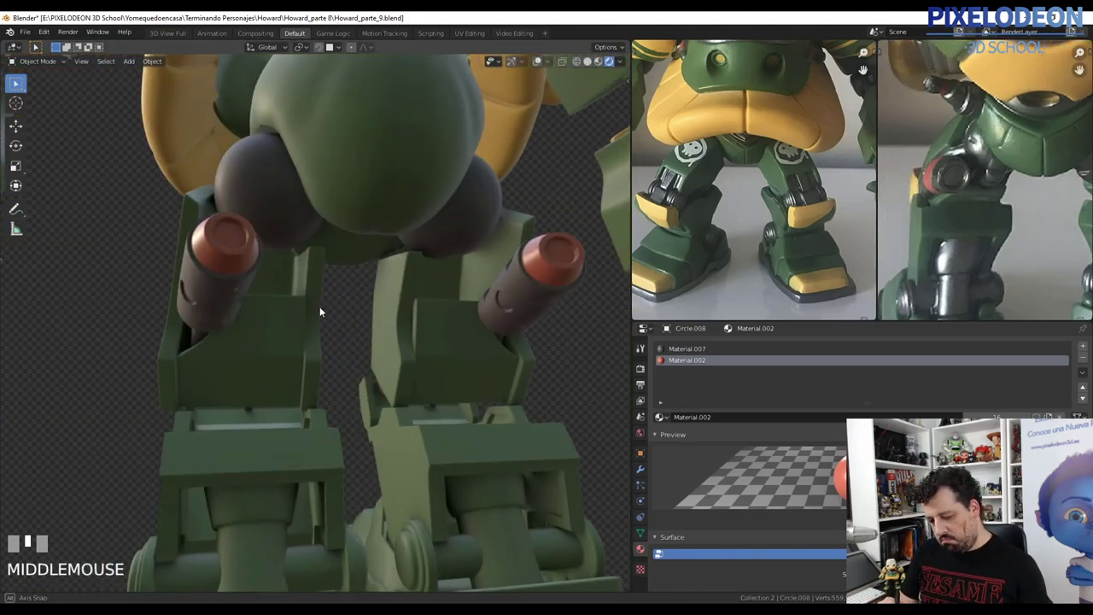
middle_click(417, 232)
middle_click(433, 275)
right_click(329, 151)
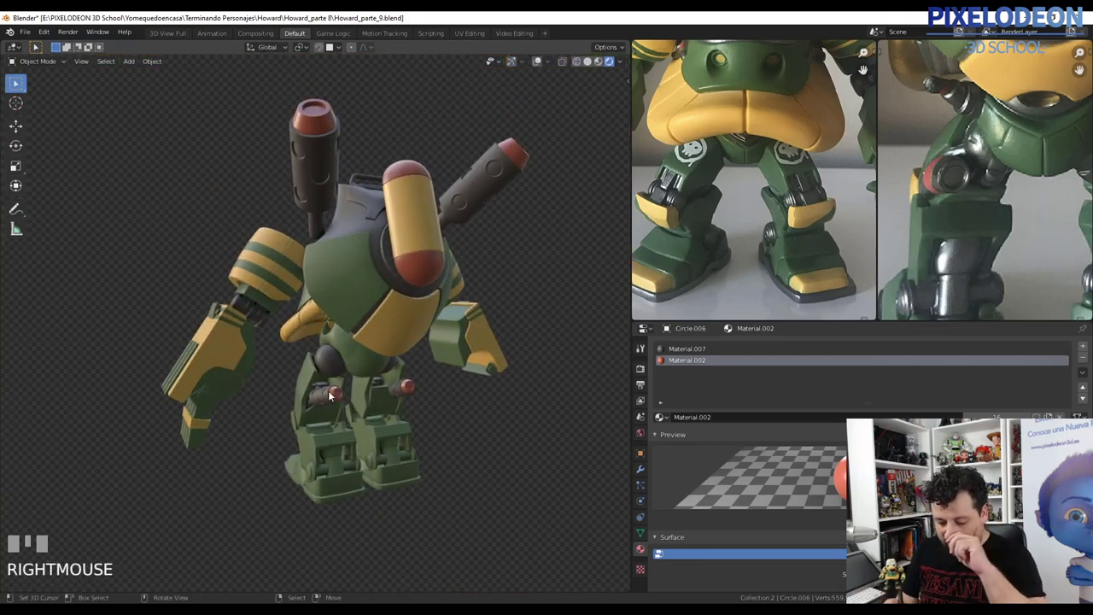
right_click(332, 396)
key(KP_Decimal)
middle_click(426, 390)
middle_click(421, 369)
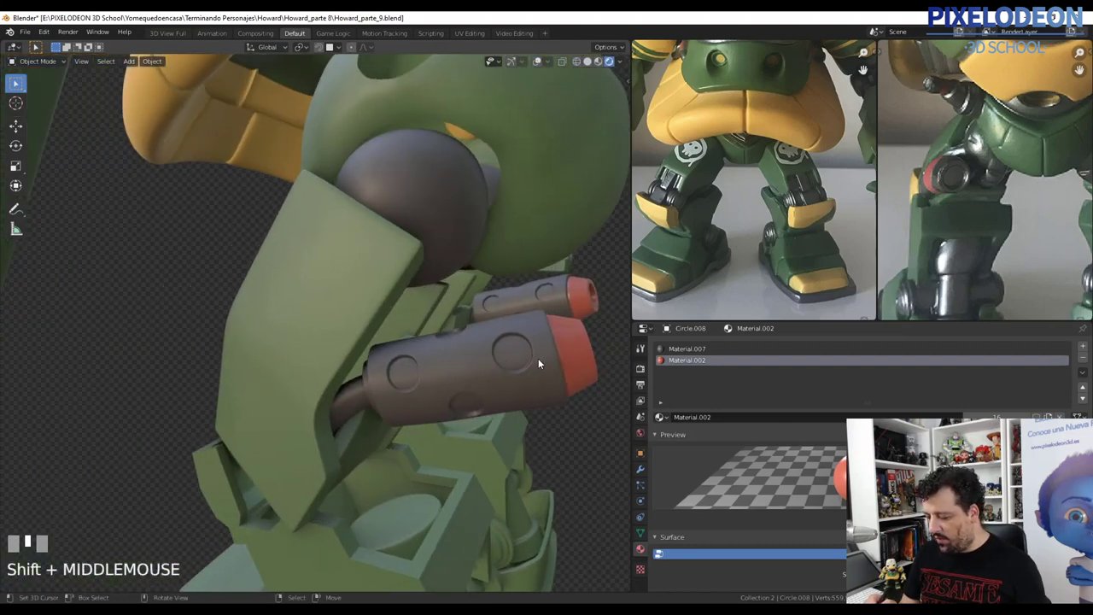
middle_click(529, 385)
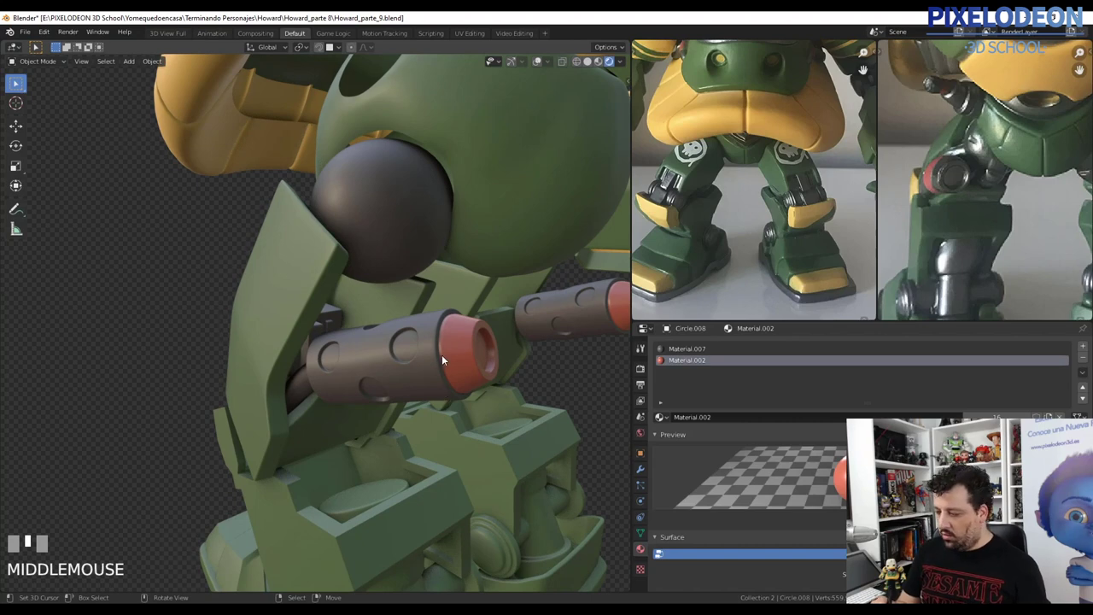
middle_click(337, 380)
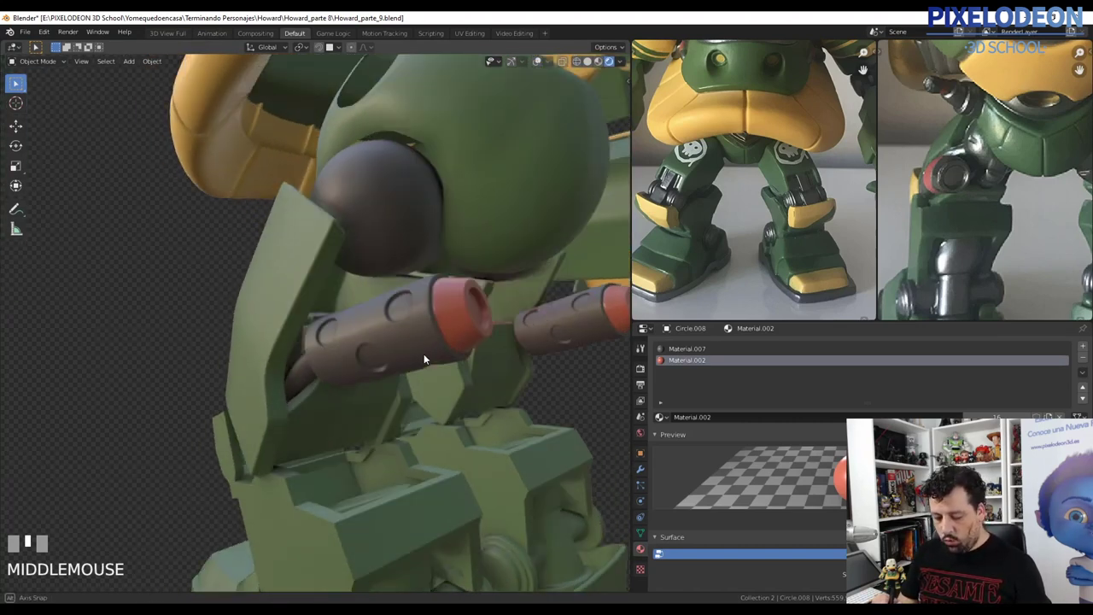
middle_click(468, 369)
middle_click(452, 373)
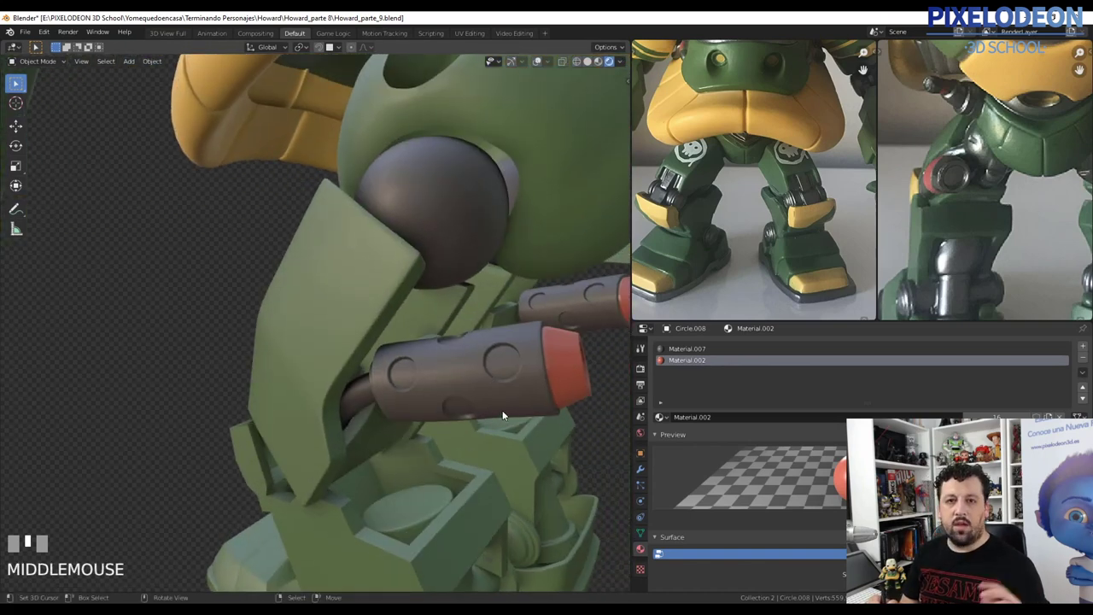
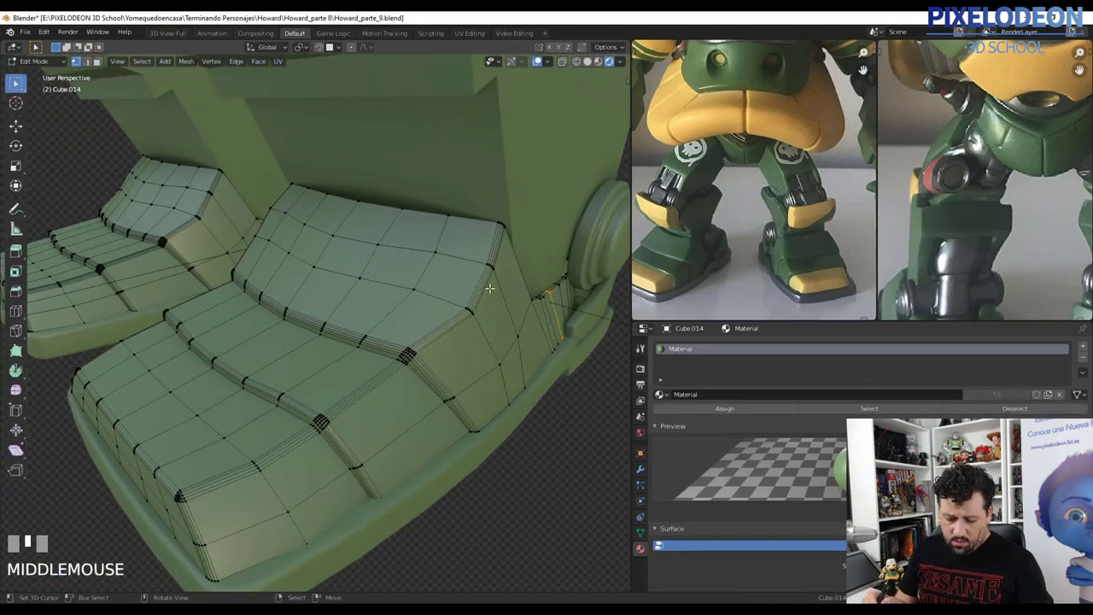
Inspect the foot plate mesh from several angles and return to Object Mode.
middle_click(512, 369)
middle_click(498, 373)
key(Tab)
middle_click(492, 388)
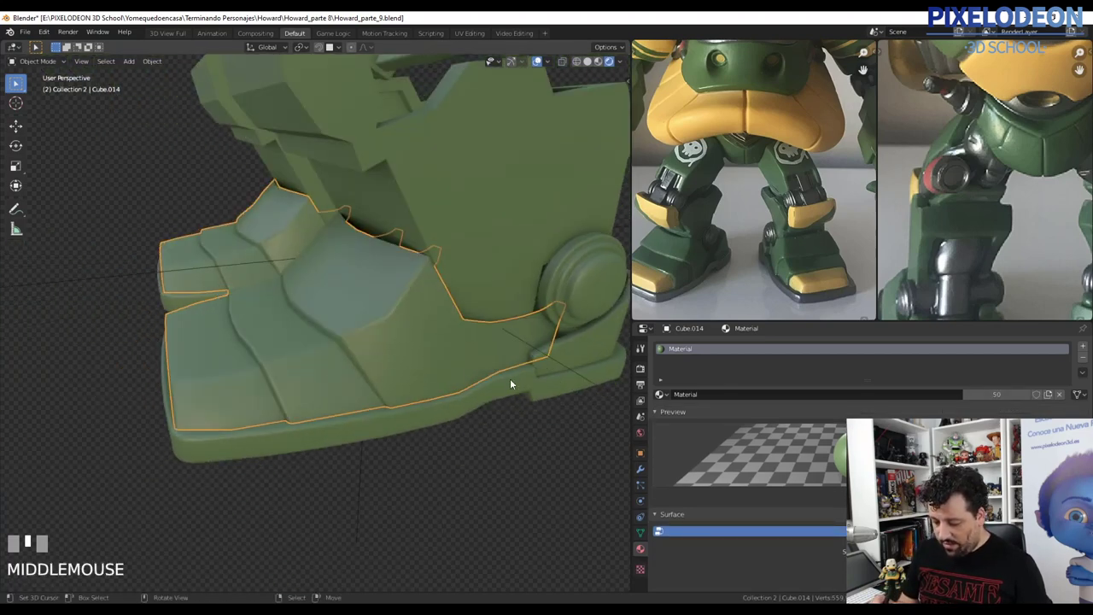
Select the ankle guard Cube.013 and move it under the knee pistons.
drag(481, 396, 524, 384)
drag(494, 385, 522, 338)
key(Tab)
key(Tab)
right_click(522, 338)
drag(496, 347, 353, 311)
key(Tab)
key(Tab)
Fine-tune the ankle guard's position and check it against the knee pistons.
drag(354, 311, 406, 375)
drag(405, 375, 503, 353)
key(Tab)
key(Tab)
right_click(473, 365)
key(Tab)
middle_click(434, 325)
key(Tab)
drag(443, 349, 720, 203)
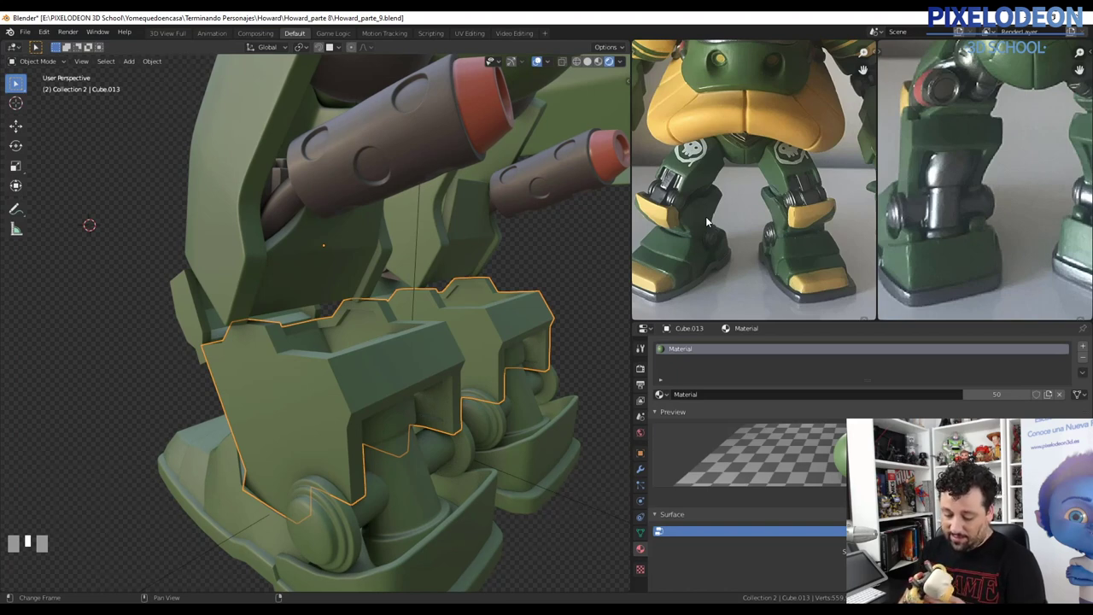
Orbit to view the ankle guard side-on and select a leg part.
drag(408, 335, 379, 281)
drag(394, 307, 398, 342)
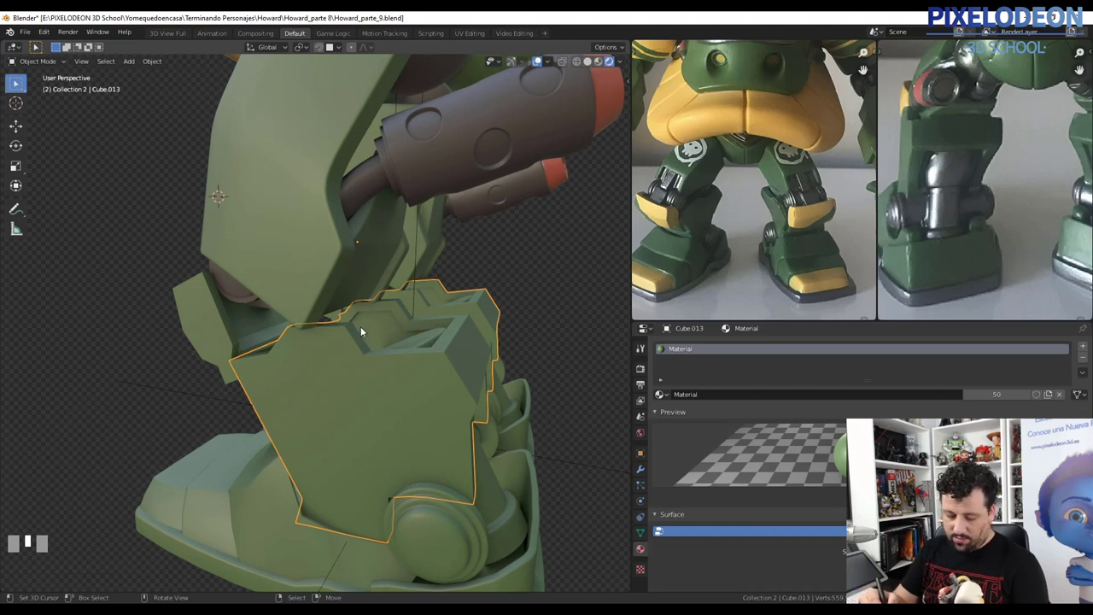
drag(392, 345, 380, 334)
drag(388, 325, 545, 320)
right_click(544, 320)
Orbit around the robot and select the stripe trim on the forearm.
drag(538, 346, 355, 315)
right_click(356, 315)
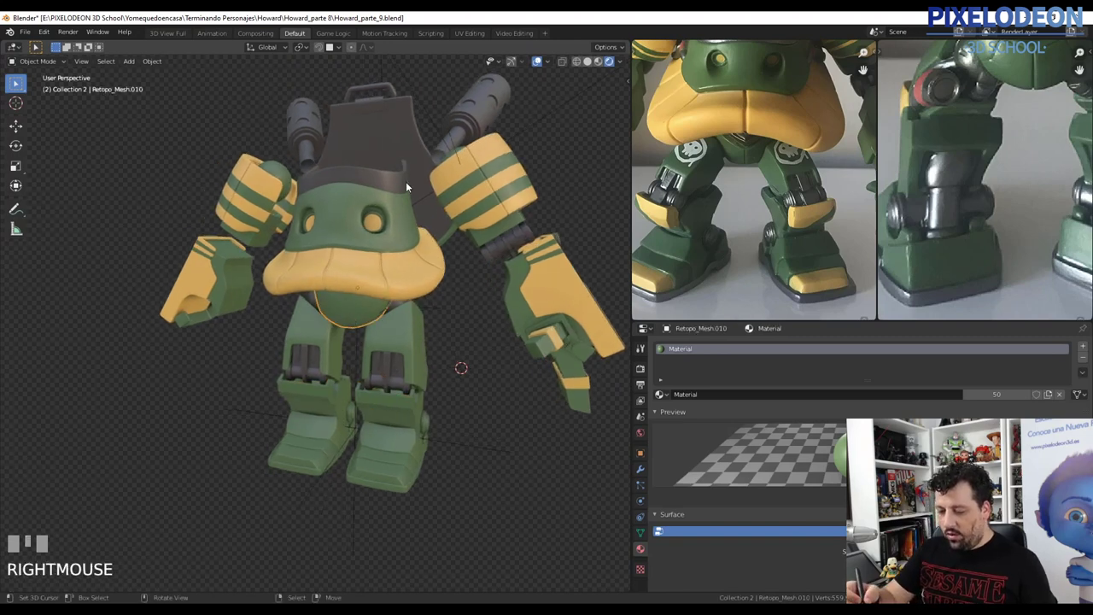
drag(488, 321, 543, 355)
right_click(542, 355)
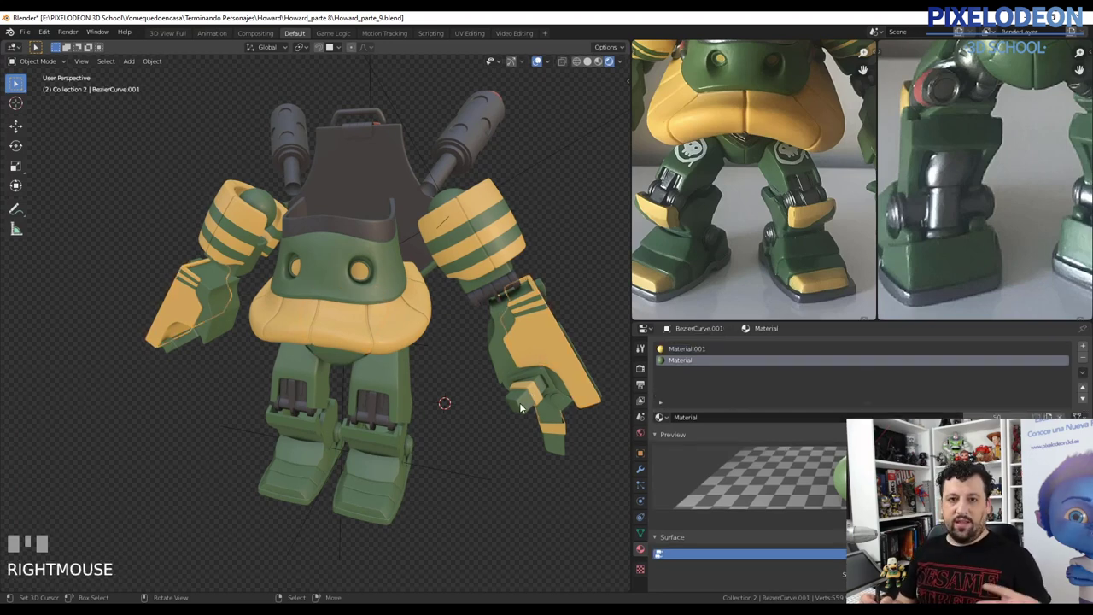
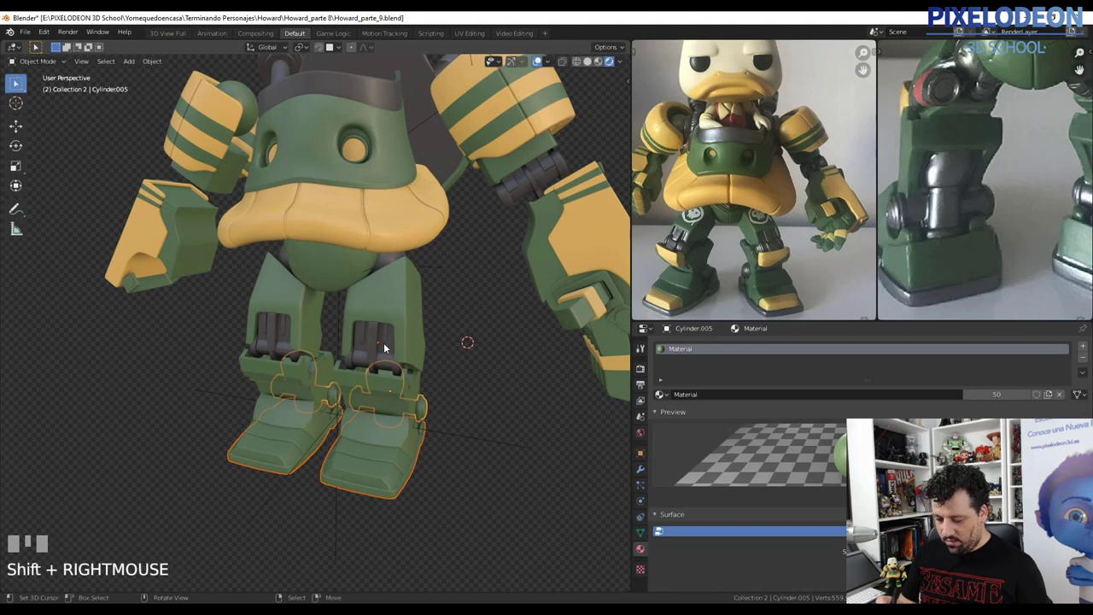
Make the knee piston the active object and bring up Link/Transfer Data (Ctrl+L) for Materials.
right_click(390, 349)
key(ctrl+l)
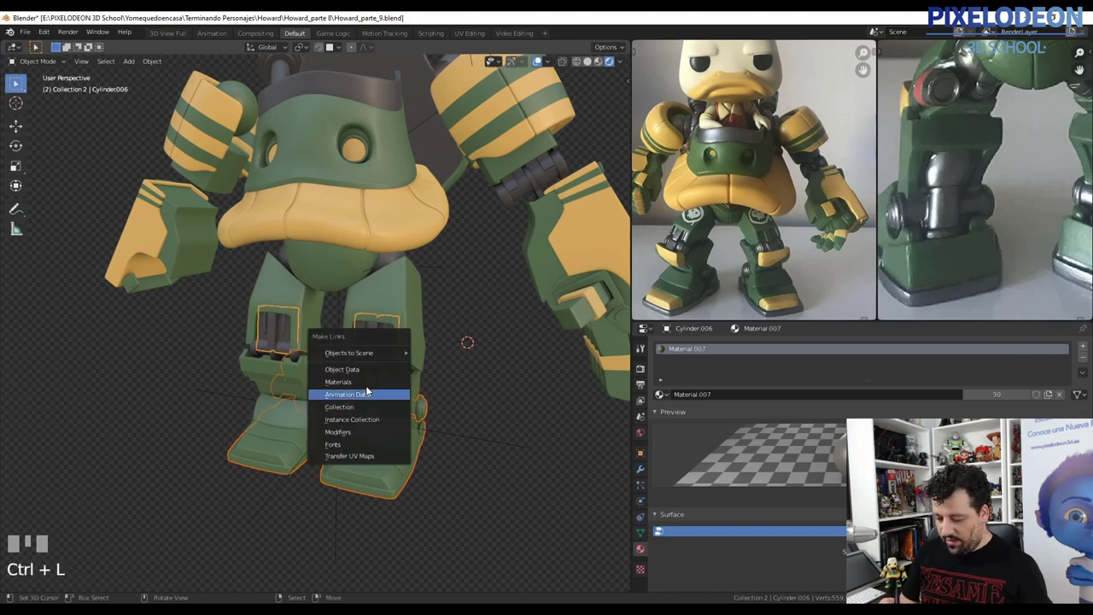
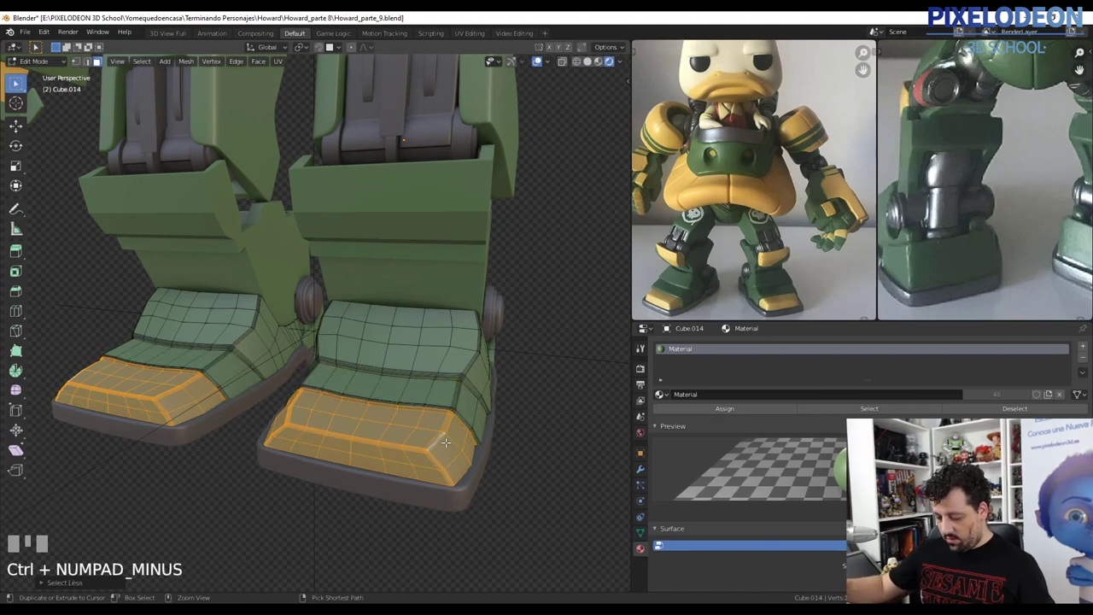
Grow the face selection on the boot to take in the front toe band.
key(ctrl+KP_Add)
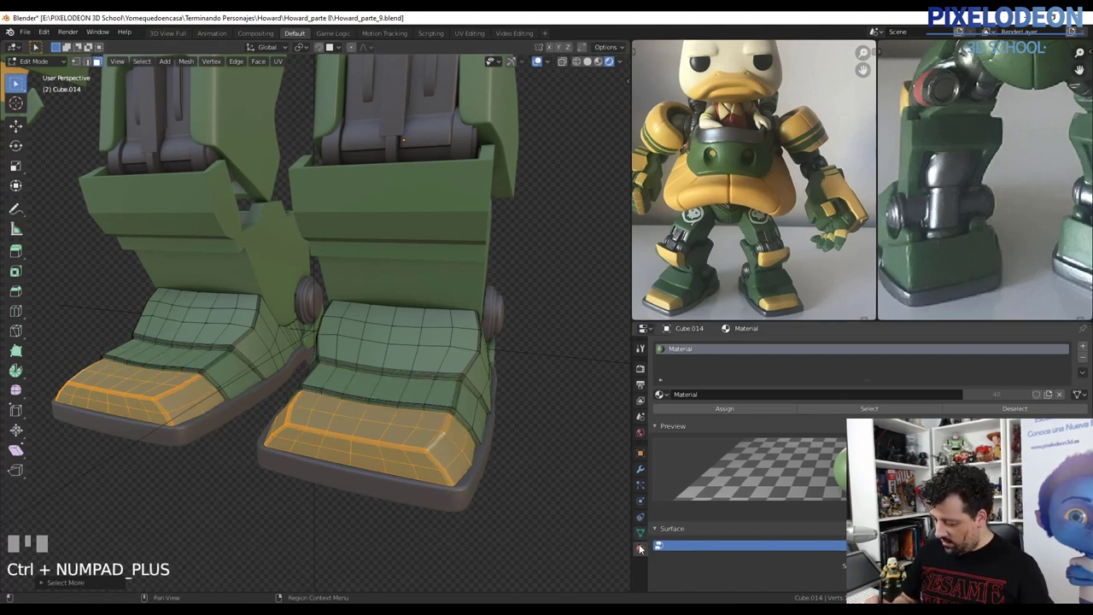
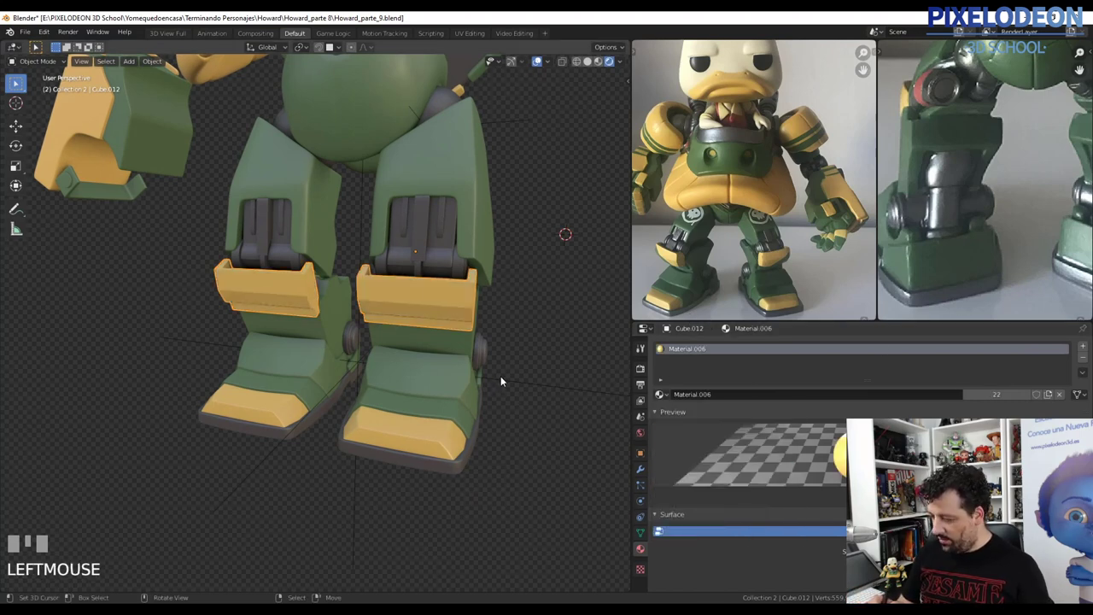
drag(494, 385, 470, 325)
key(a)
right_click(471, 325)
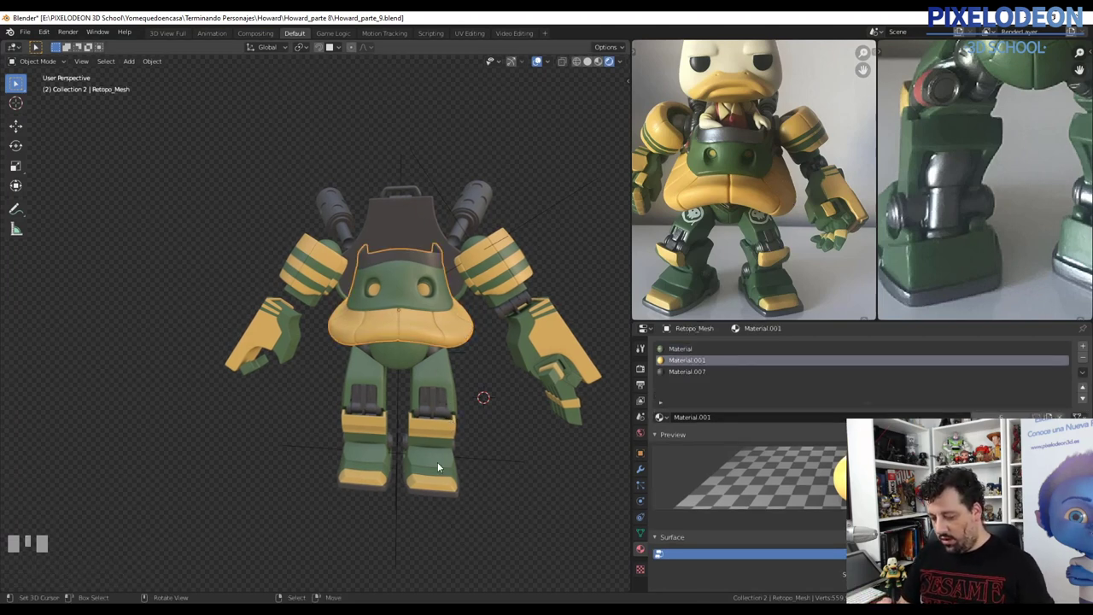
drag(457, 419, 467, 361)
right_click(467, 360)
right_click(476, 381)
drag(465, 403, 491, 348)
right_click(492, 349)
right_click(488, 294)
right_click(477, 385)
right_click(461, 299)
drag(475, 321, 474, 357)
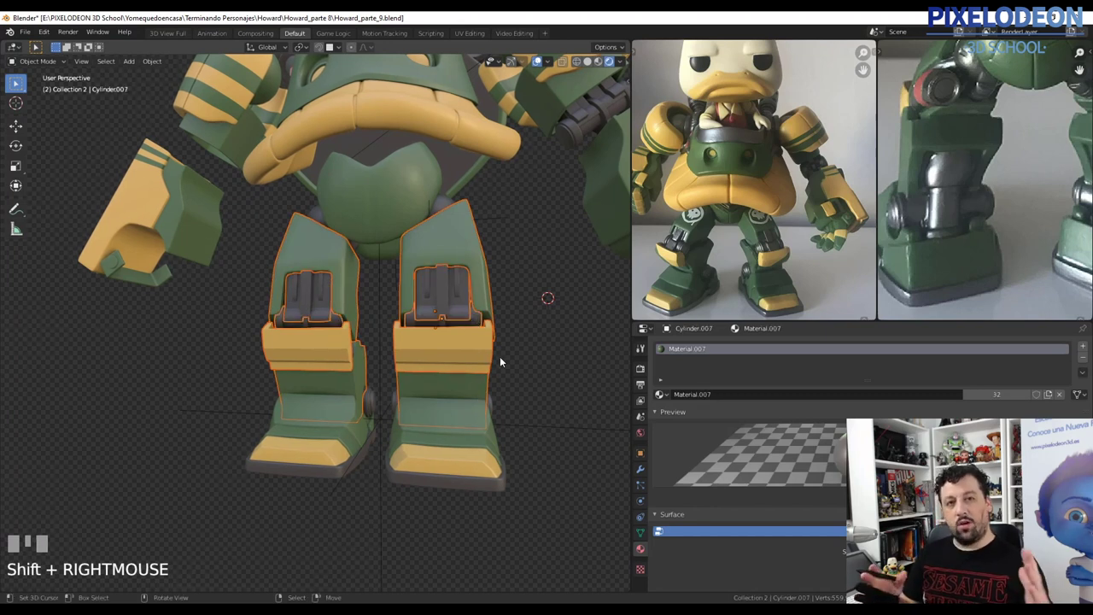